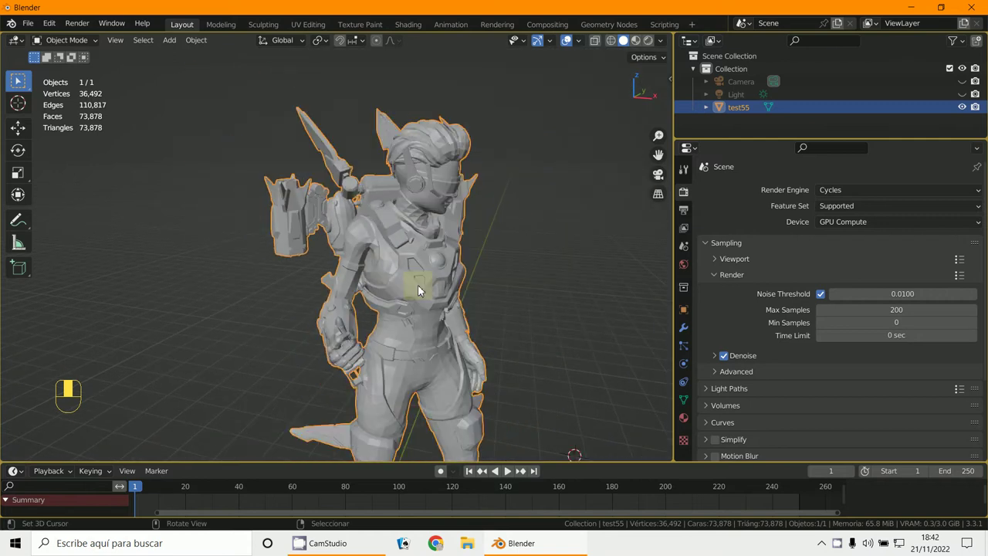
Frame the full test55 character in a straight-on orthographic side view.
{"action": "key", "text": "KP_1"}
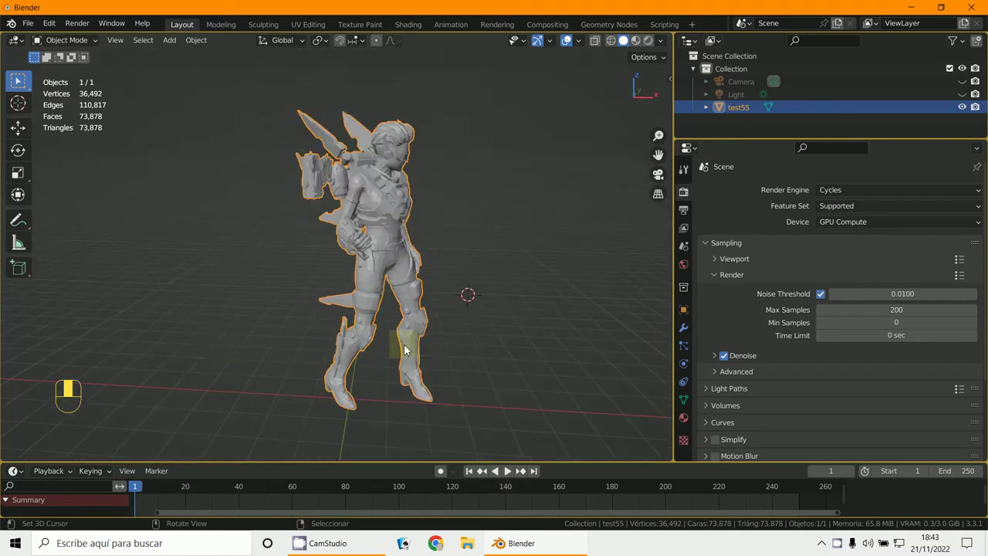
{"action": "key", "text": "KP_1"}
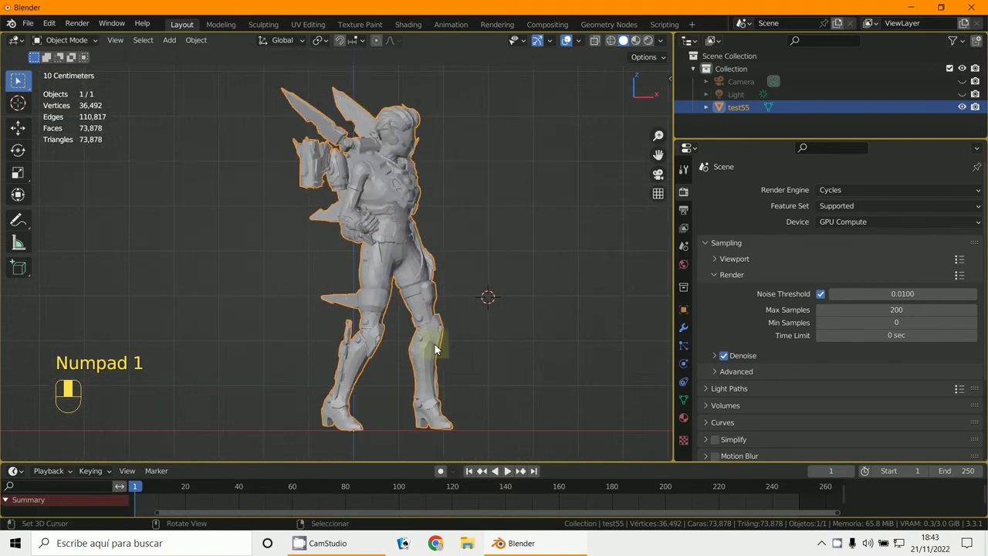